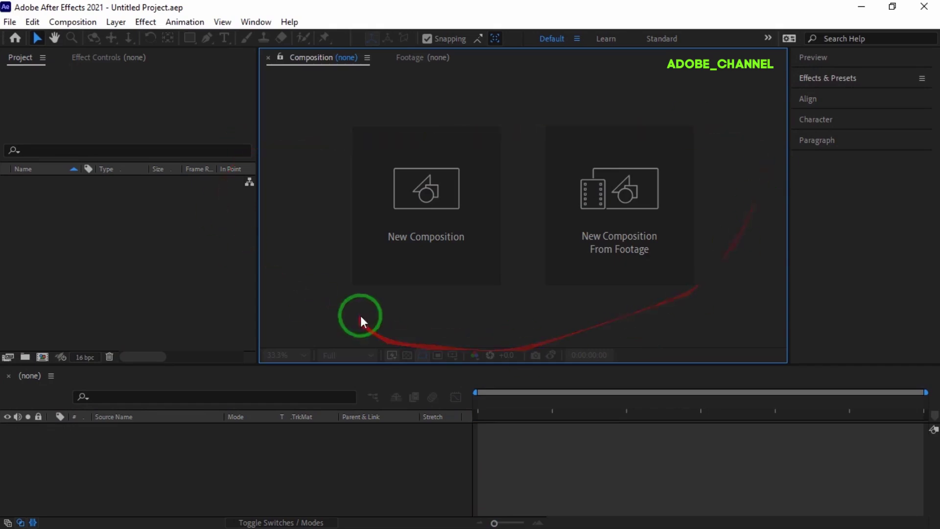
Step: Create a new HDTV 1080 25 composition named 'main' lasting 20 seconds
drag(422, 258, 231, 194)
text(main)
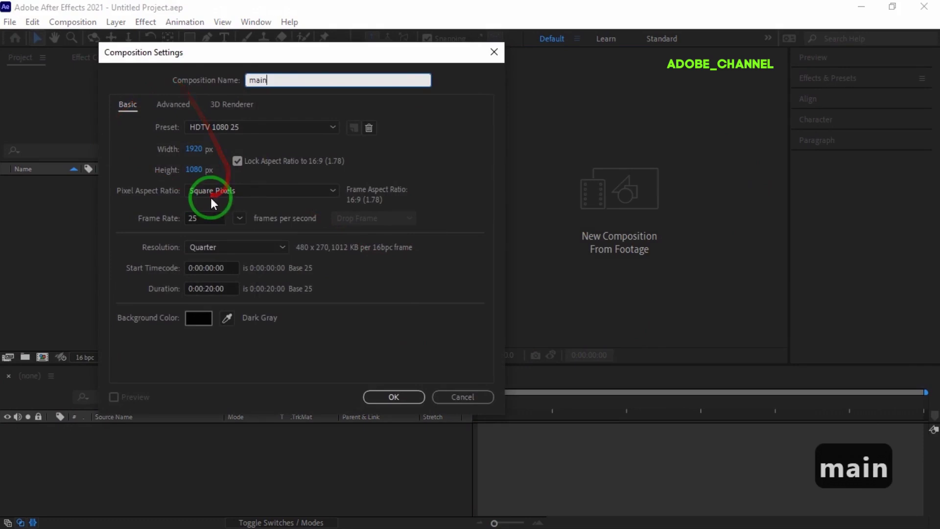
click(391, 401)
Step: Add a full-frame black solid named 'mir' to the main composition
right_click(262, 455)
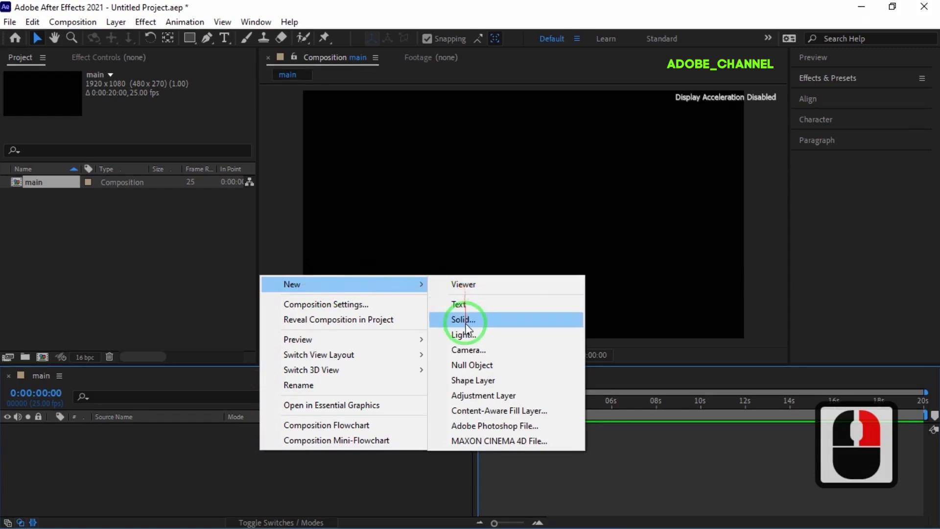
click(470, 329)
text(mir)
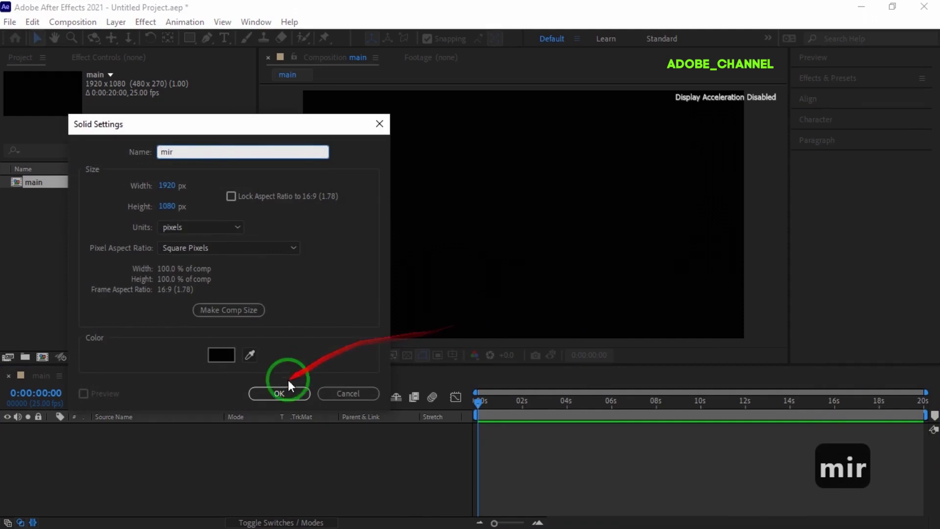
click(280, 397)
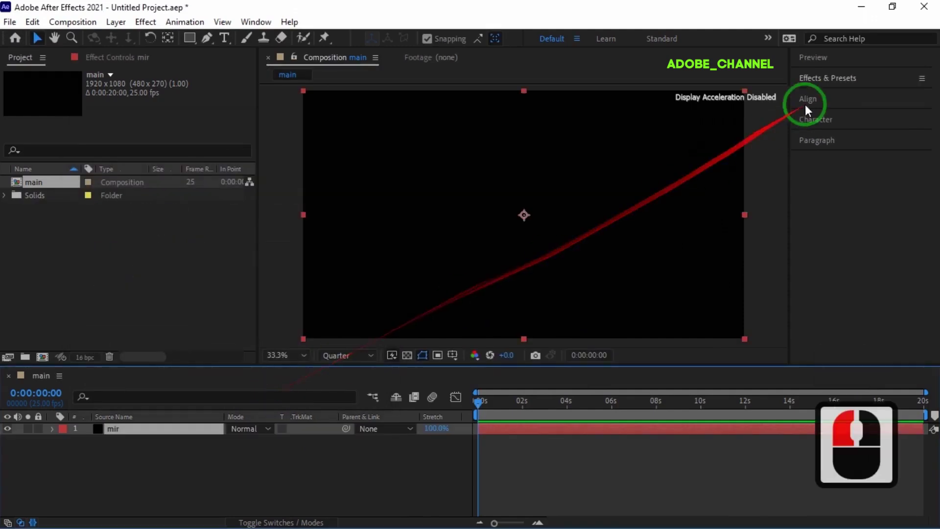
Step: Apply RG Trapcode Mir 3 to the mir solid from the effects library
click(875, 86)
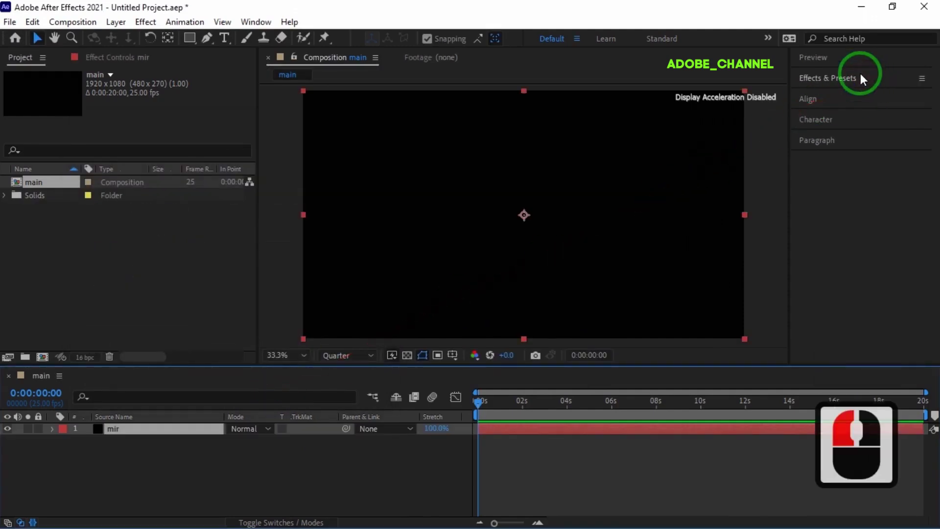
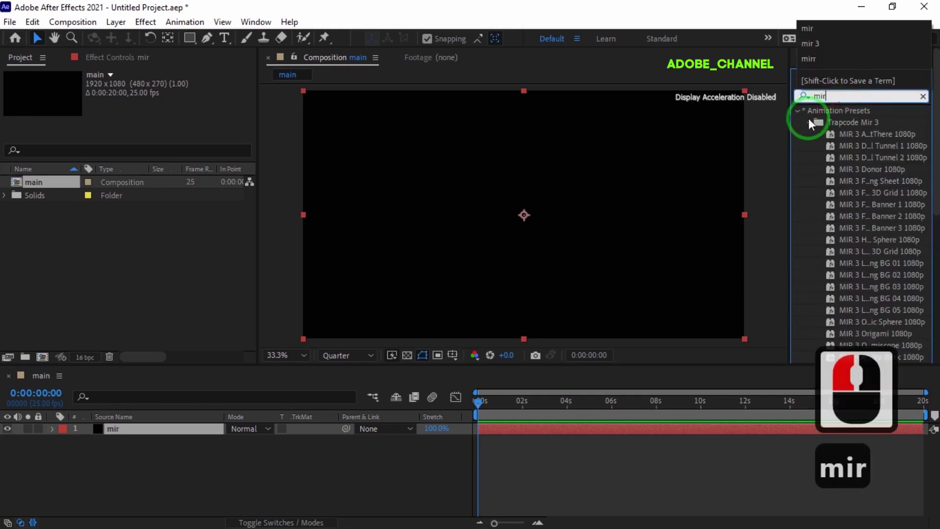
click(812, 128)
double_click(835, 173)
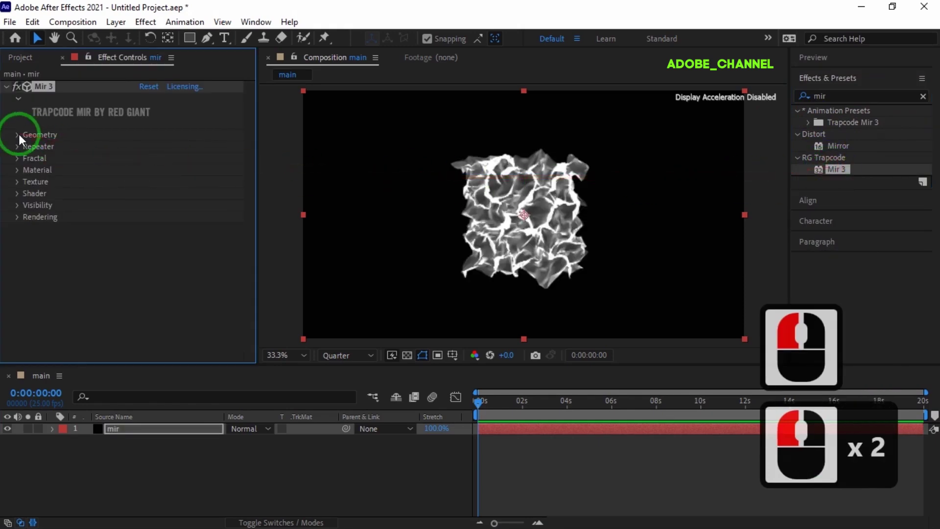
Step: Switch Mir 3 Geometry to XYZ Individual sizing with Size X 4000 and Size Y 12000
click(23, 140)
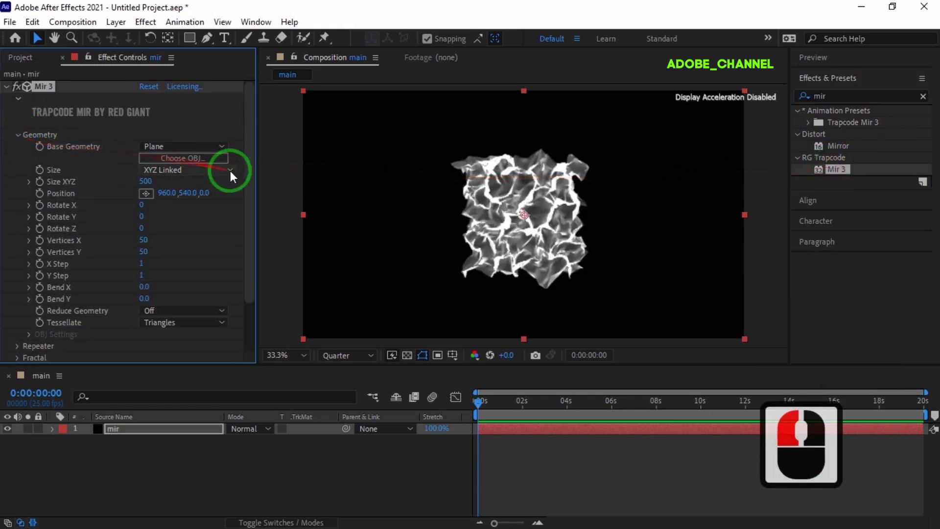
click(234, 176)
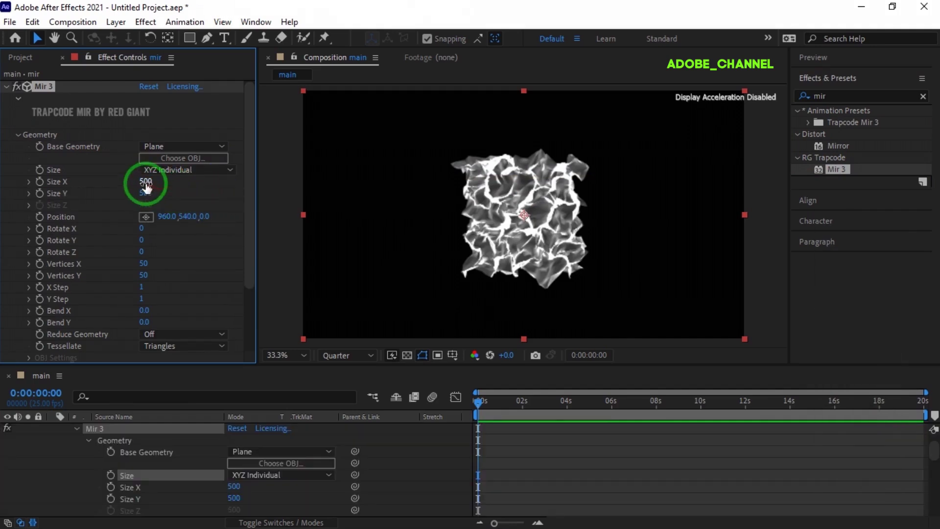
click(147, 187)
text(40)
key(Return)
key(Return)
click(145, 197)
text(20)
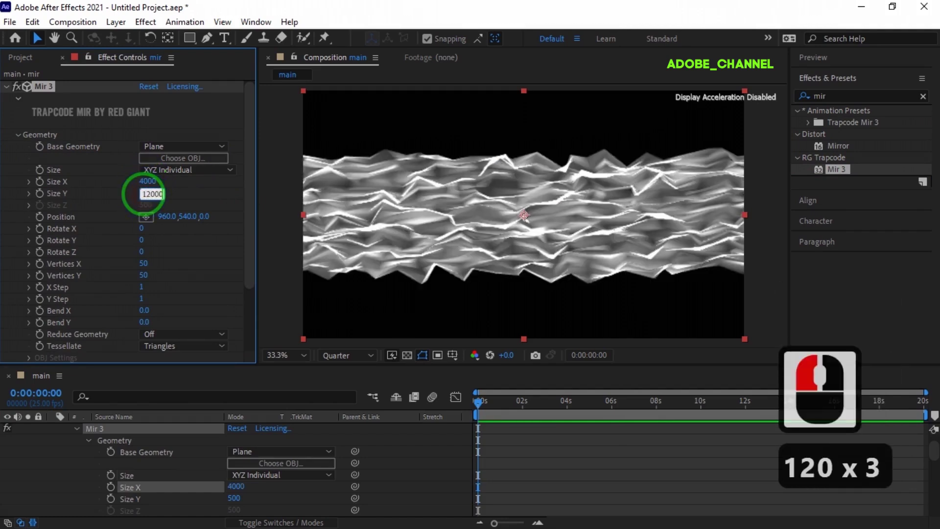
key(Return)
Step: Move the Mir plane's position up to 960, 400
text(120 x 3 ↵)
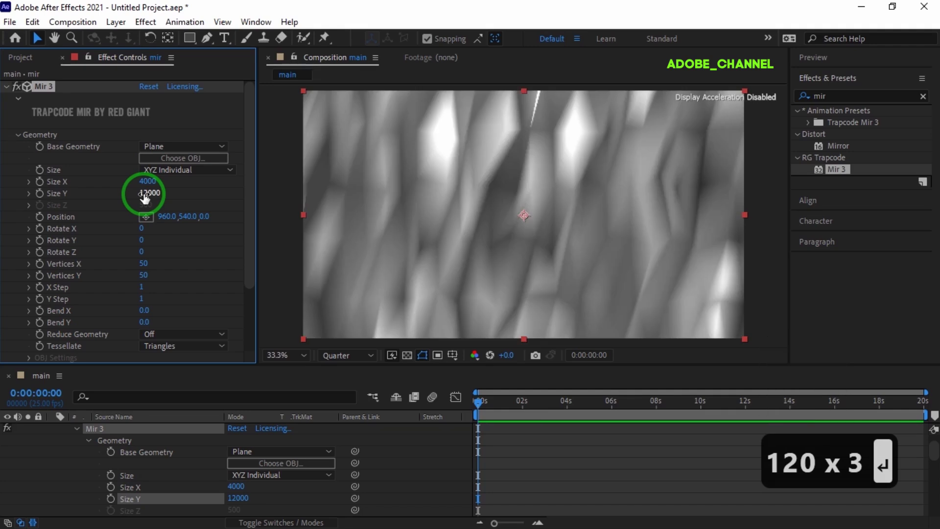
click(189, 221)
text(120 x 3 ↵)
text(40)
click(188, 221)
key(Return)
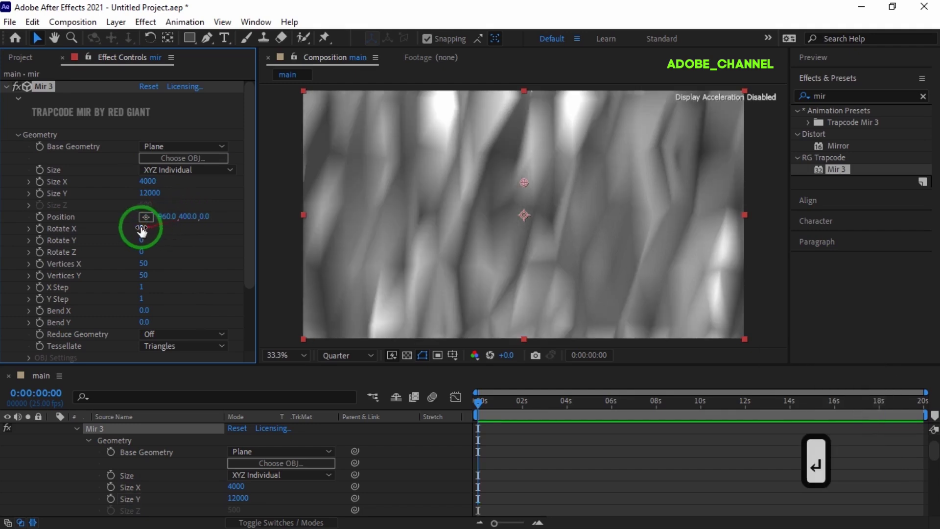
Step: Set the Mir plane's Rotate X to -90 and Bend Y to -0.2
click(142, 231)
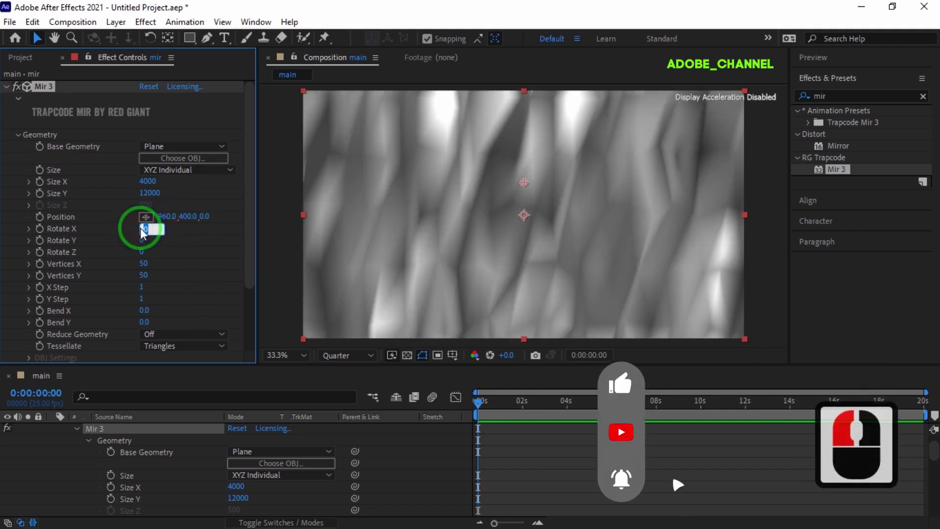
text(- 90)
key(Return)
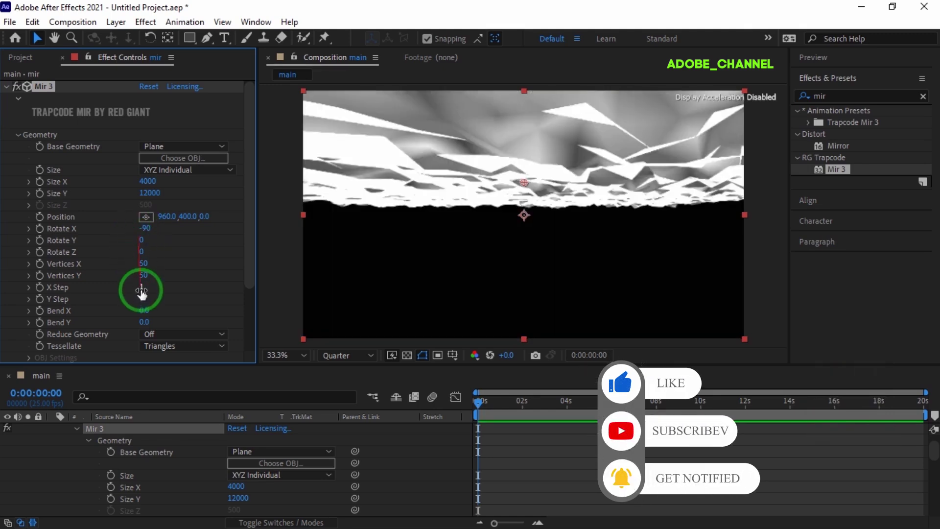
click(145, 325)
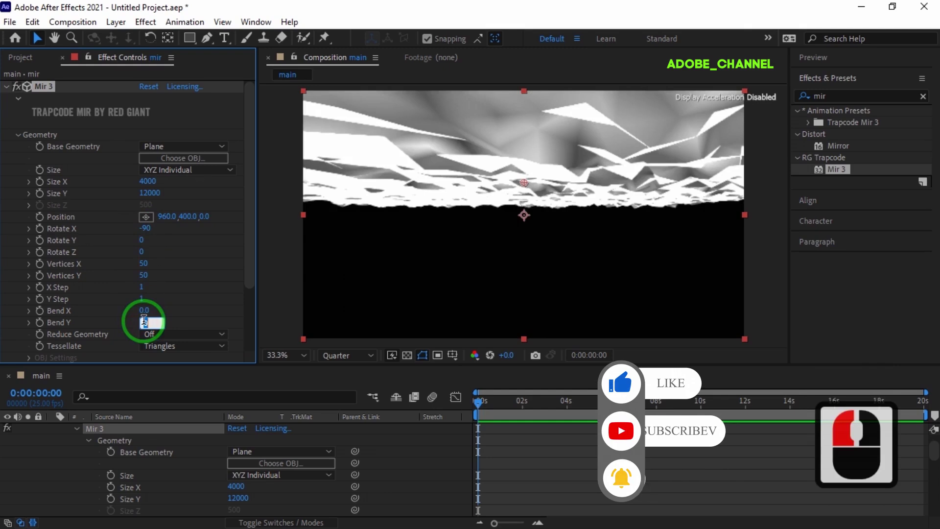
text(-)
click(146, 324)
text(.2)
key(Return)
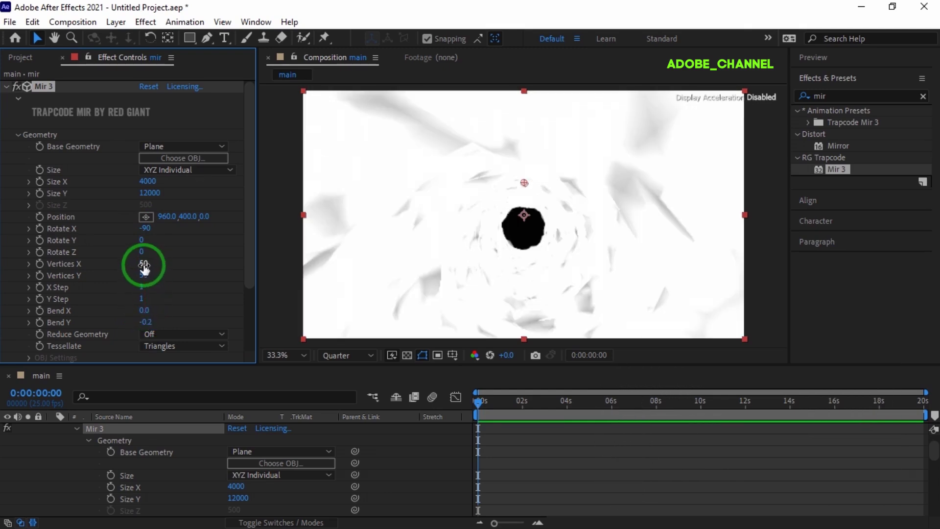
Step: Raise the mesh density to Vertices X 400 and Vertices Y 600
drag(145, 268, 144, 278)
text(40)
key(Return)
click(143, 278)
key(Return)
text(0)
key(Return)
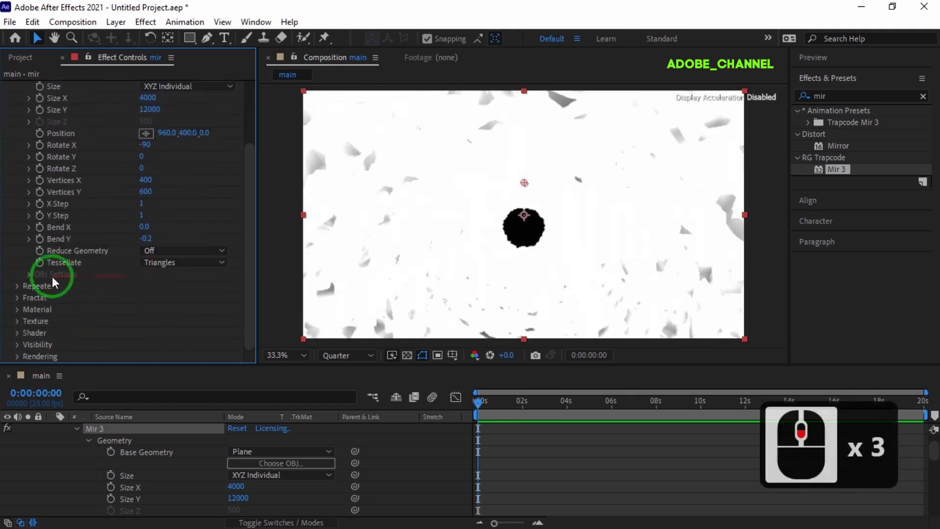
Step: Set the Mir 3 Fractal Amplitude to 400 and Frequency to 60
click(22, 305)
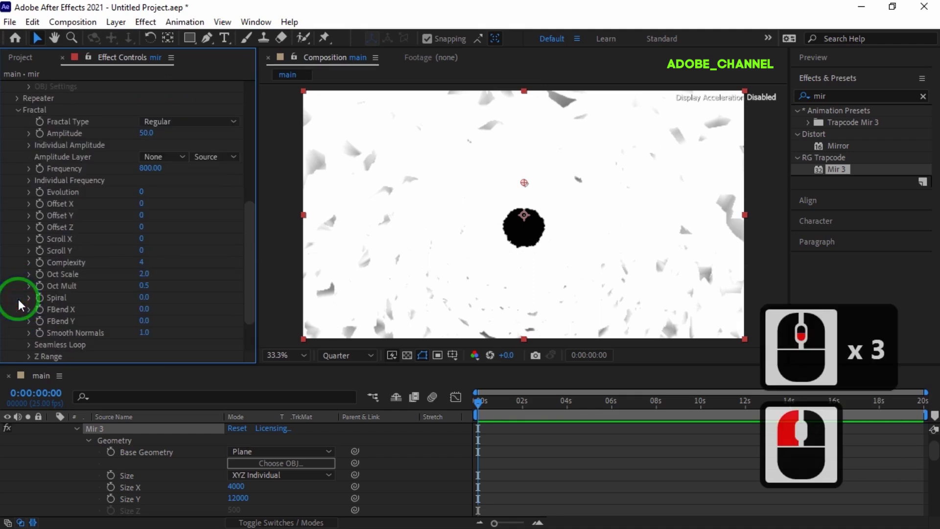
click(147, 137)
text(40)
key(Return)
click(147, 136)
text(40 x 2 ↩)
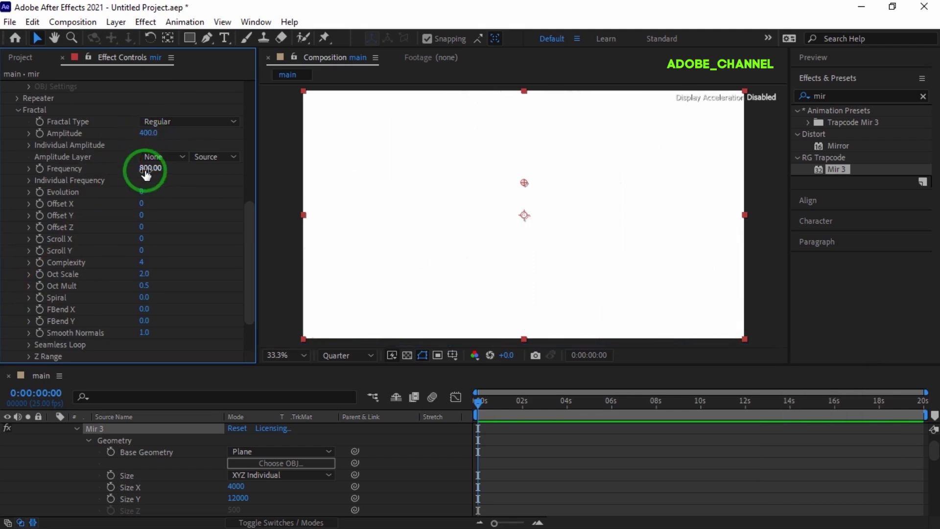
click(146, 174)
text(60)
key(Return)
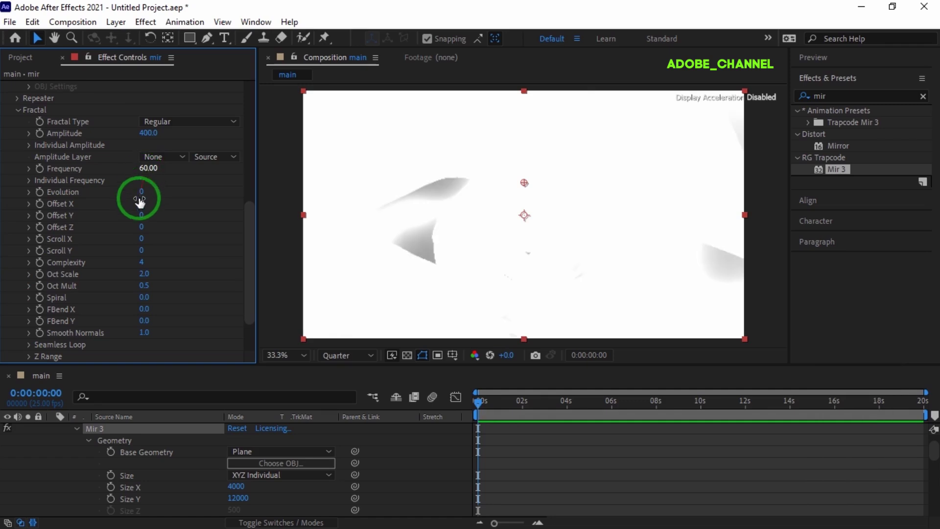
Step: Set Oct Scale 0, FBend Y 1.2 and Smooth Normals 10 on the fractal
click(146, 278)
text(0)
click(145, 278)
key(Return)
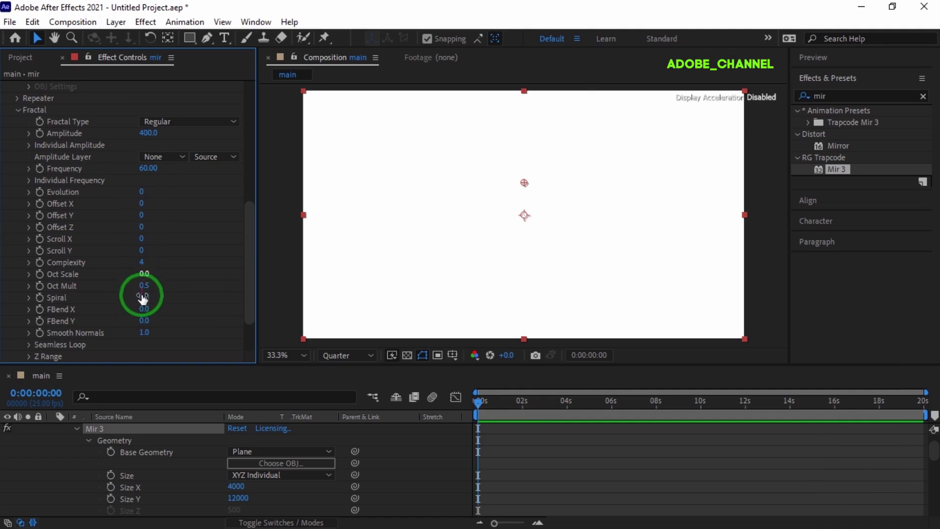
click(144, 324)
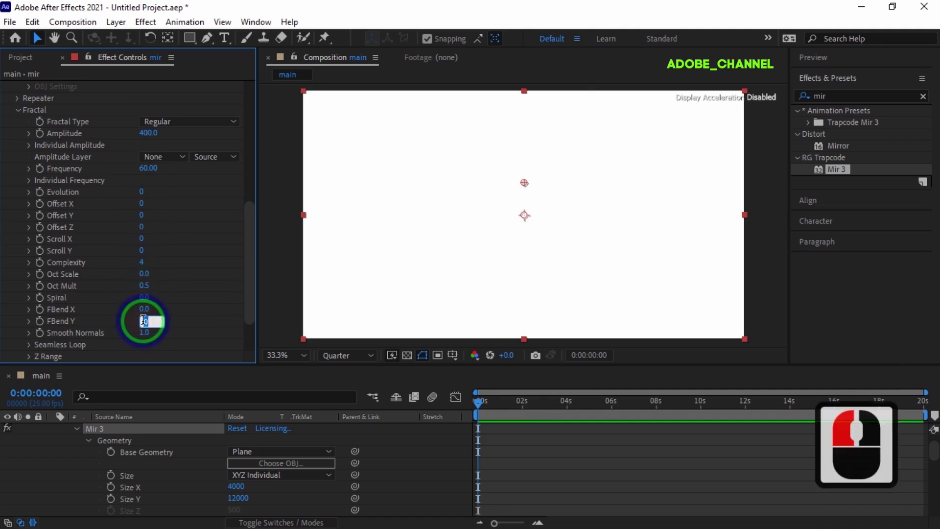
text(1.2)
key(Return)
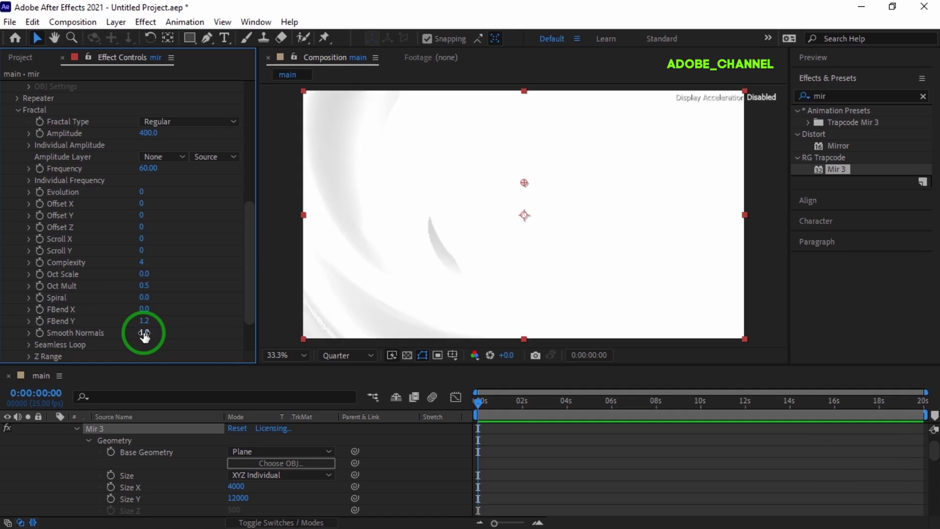
click(145, 336)
text(10)
key(Return)
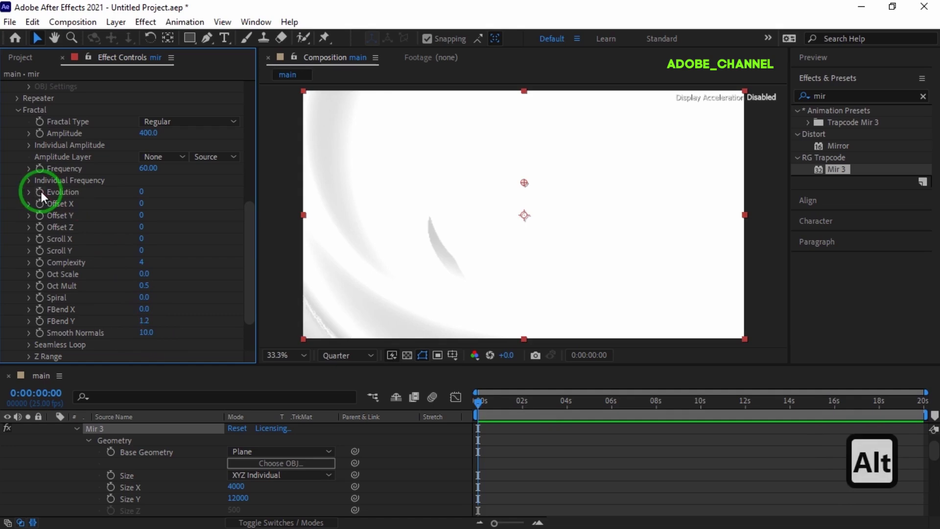
Step: Drive the fractal Evolution with the expression time*50
click(43, 197)
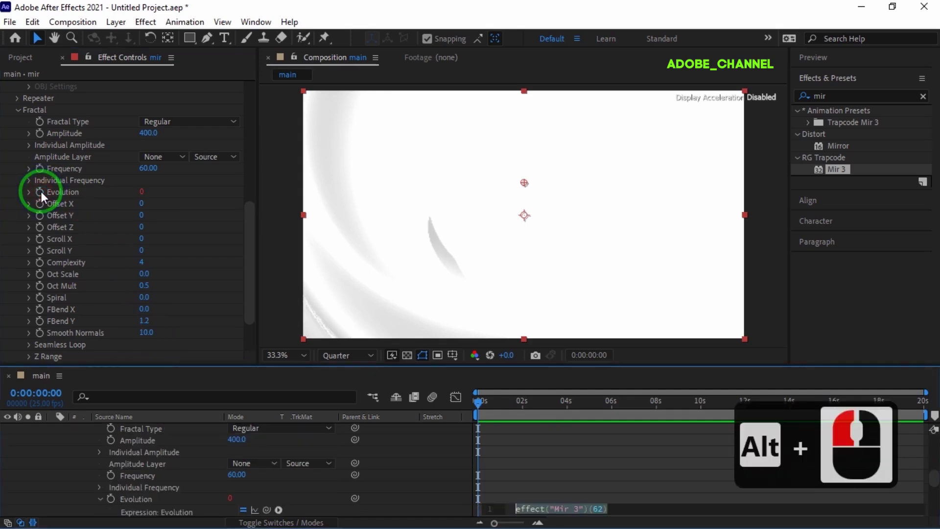
click(43, 197)
text(time)
text(50)
key(Return)
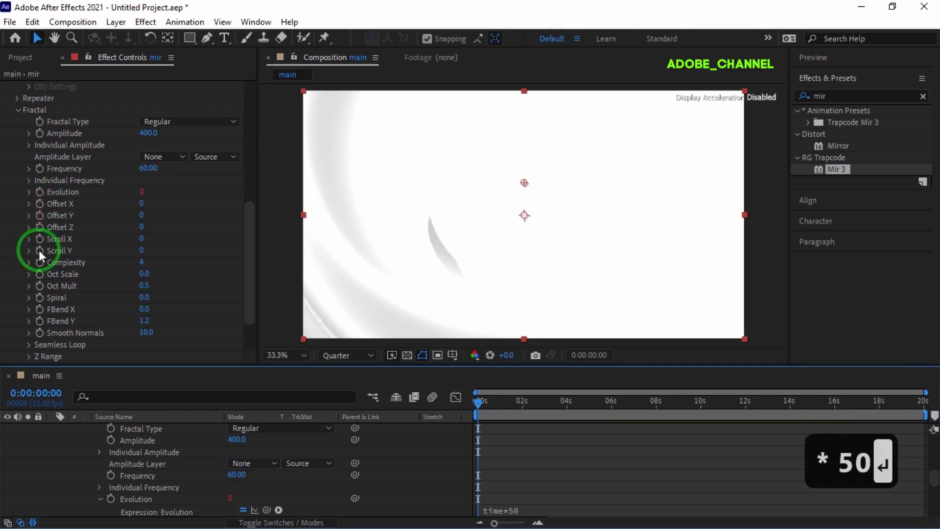
Step: Drive the fractal Scroll Y with the expression time*500
click(45, 257)
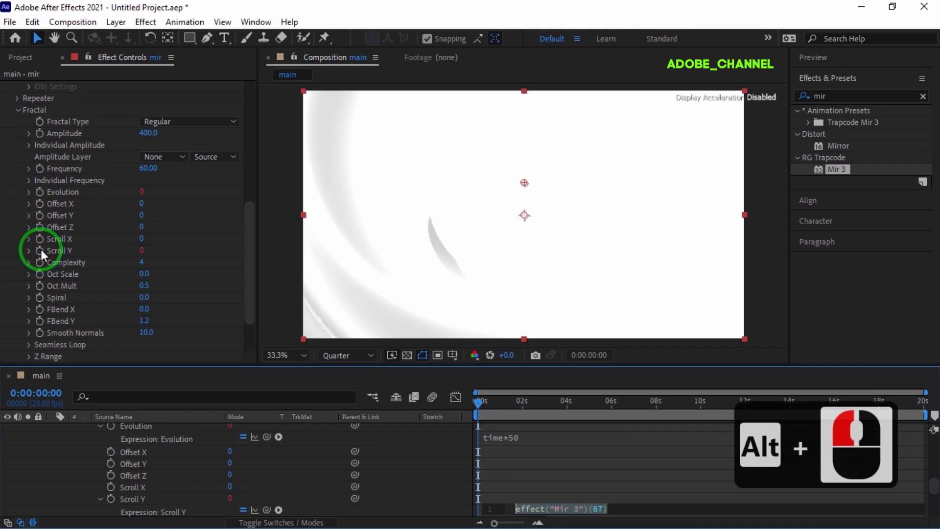
text(tim)
click(45, 256)
text(e)
text(50)
key(Return)
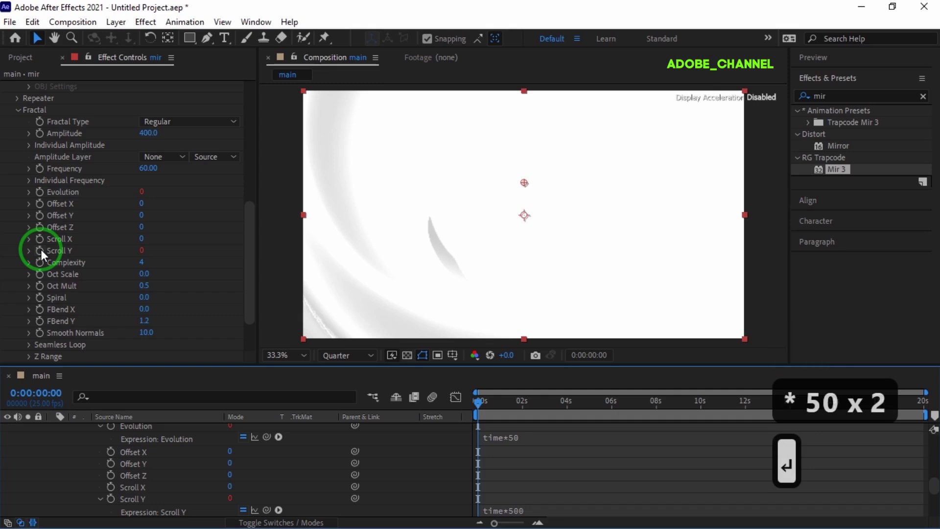
key(Return)
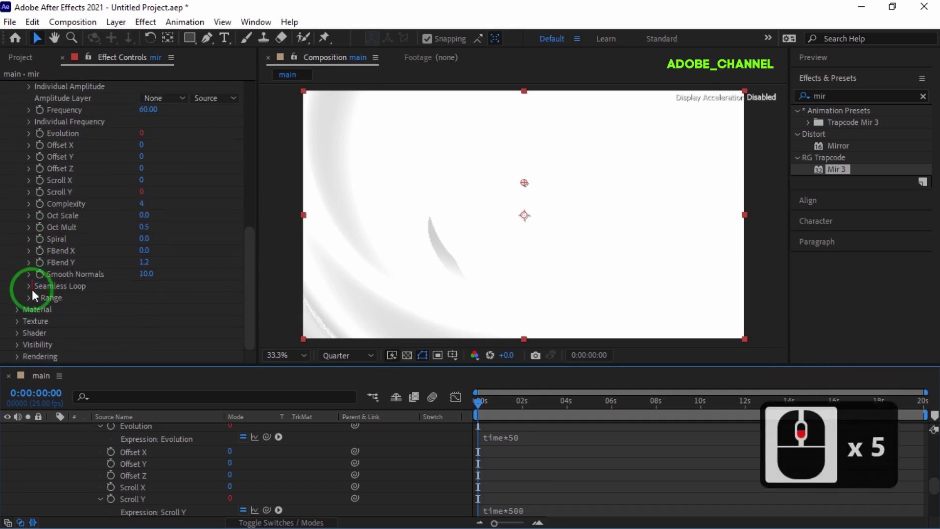
Step: Set the Mir material to Metal 100 and Reflectivity 60
click(23, 315)
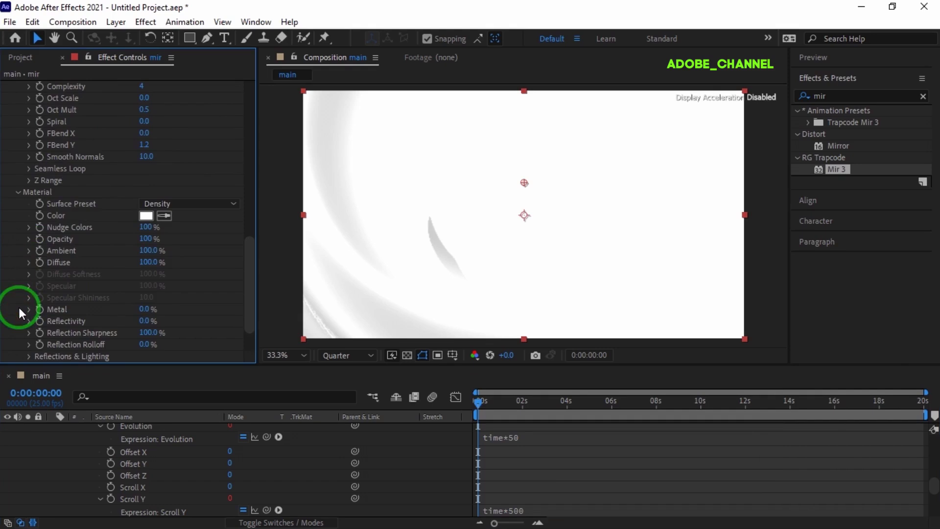
click(146, 312)
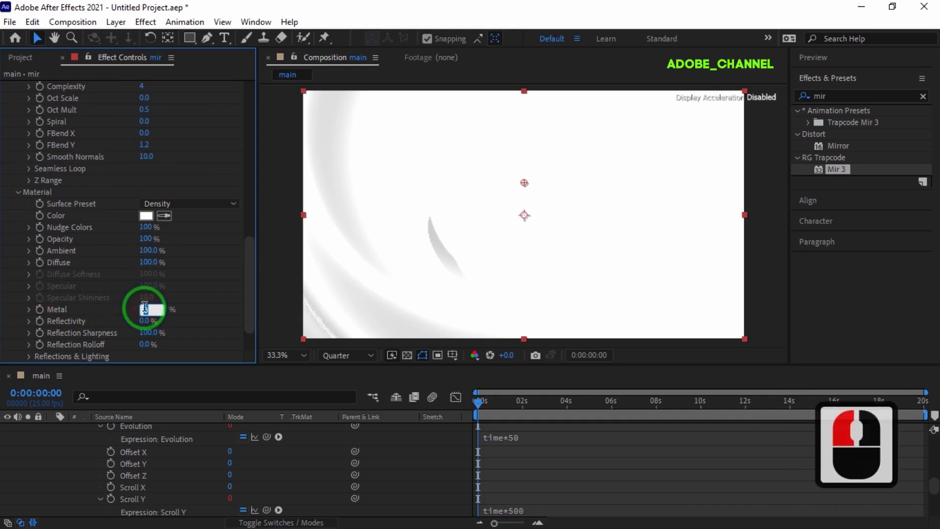
text(10)
key(Return)
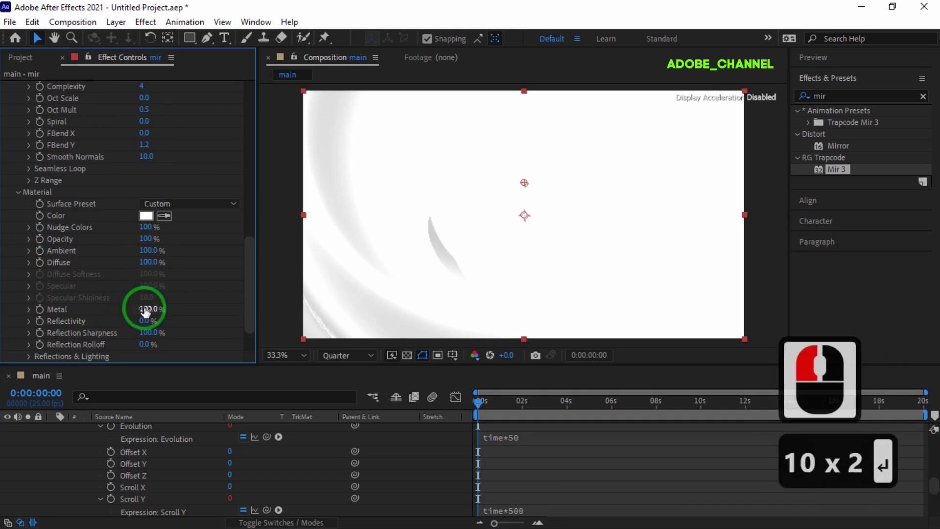
click(145, 326)
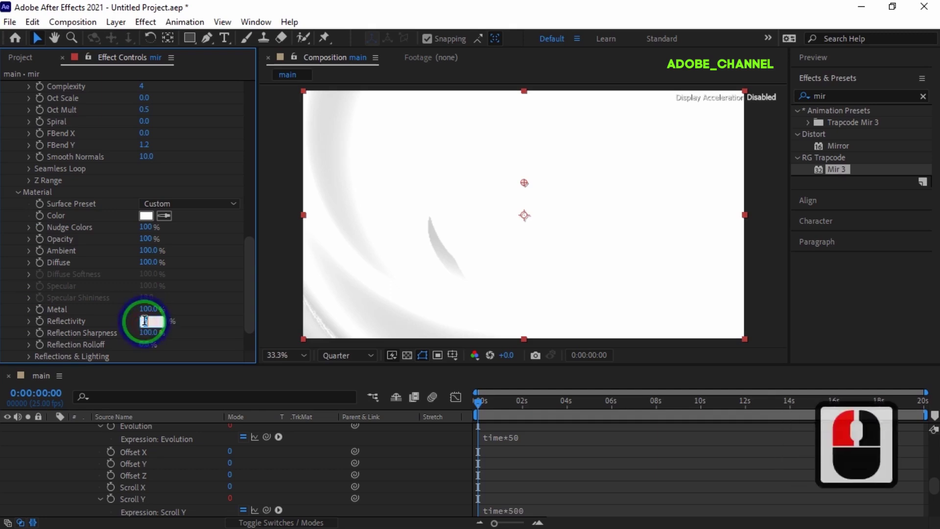
text(60)
key(Return)
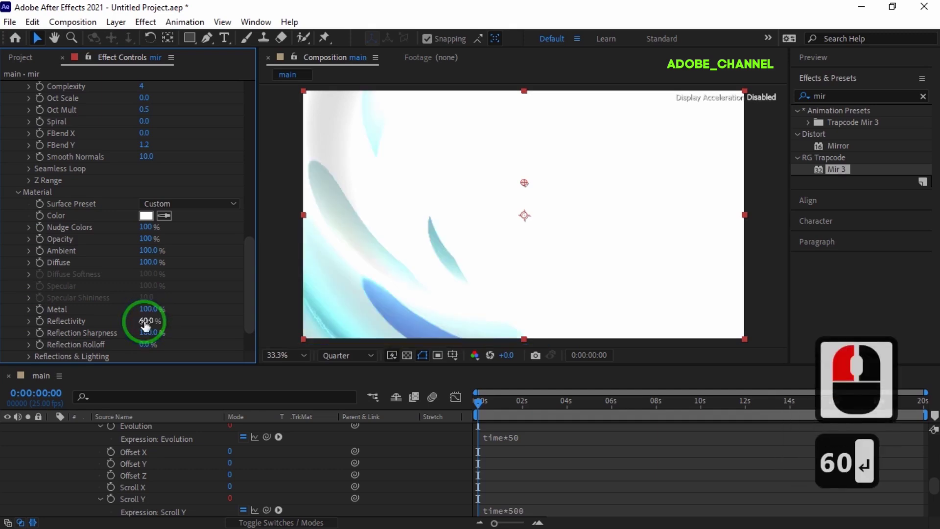
Step: Set Reflection Rolloff 60 and enter the surface colour #10081E
text(60)
click(147, 348)
text(60)
key(Return)
click(147, 221)
text(10 81e)
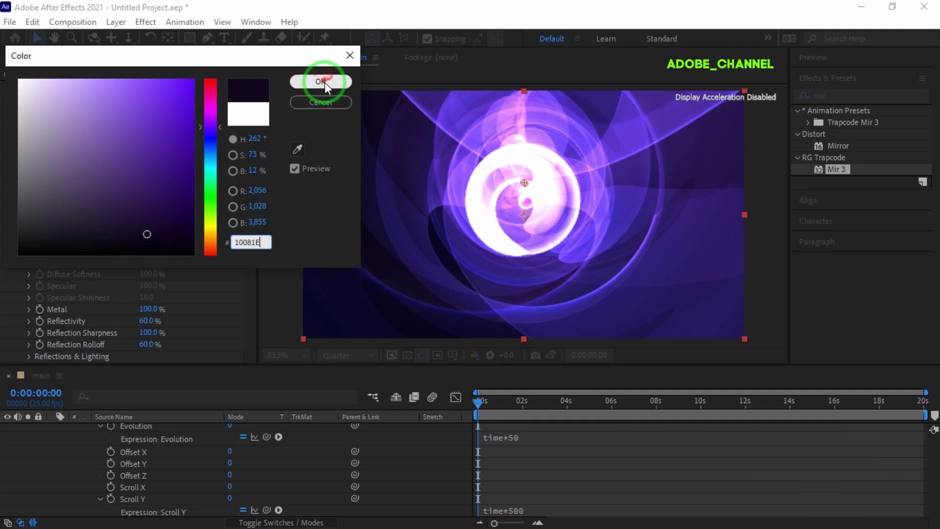
Step: Accept the dark purple colour and collapse the mir layer's properties
click(326, 88)
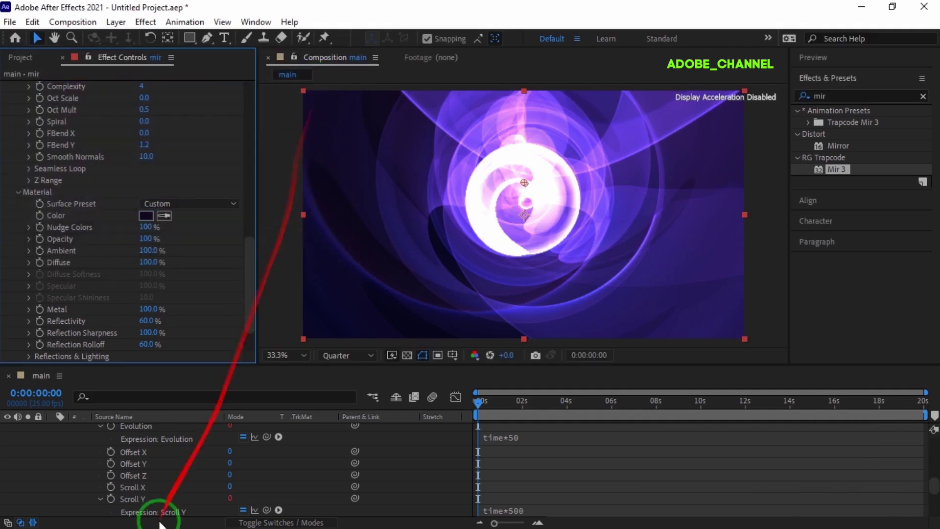
drag(121, 455, 55, 433)
click(55, 434)
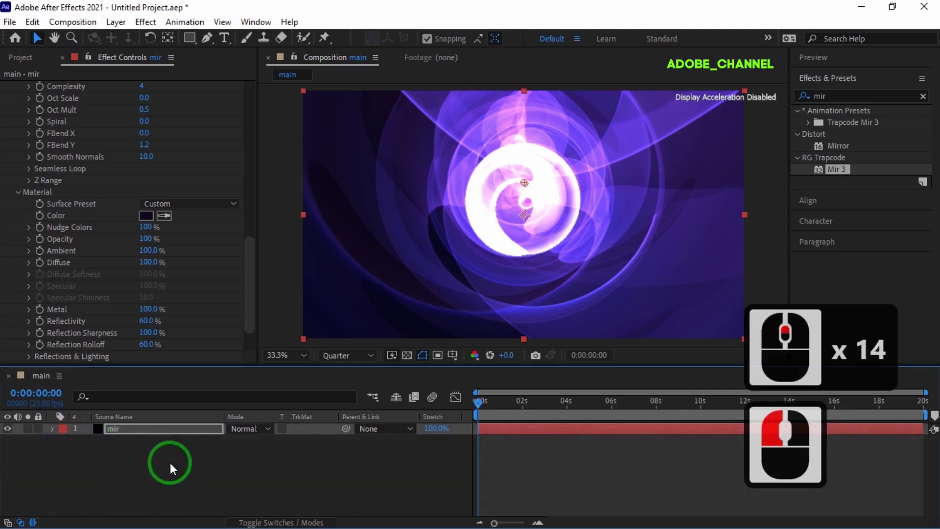
Step: Add a two-node 50mm Camera 1 to the composition
right_click(174, 471)
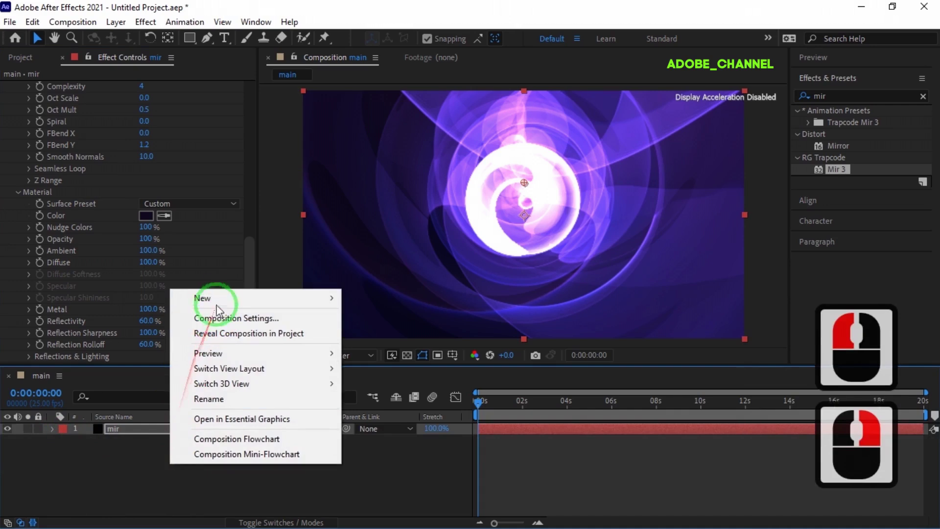
click(378, 370)
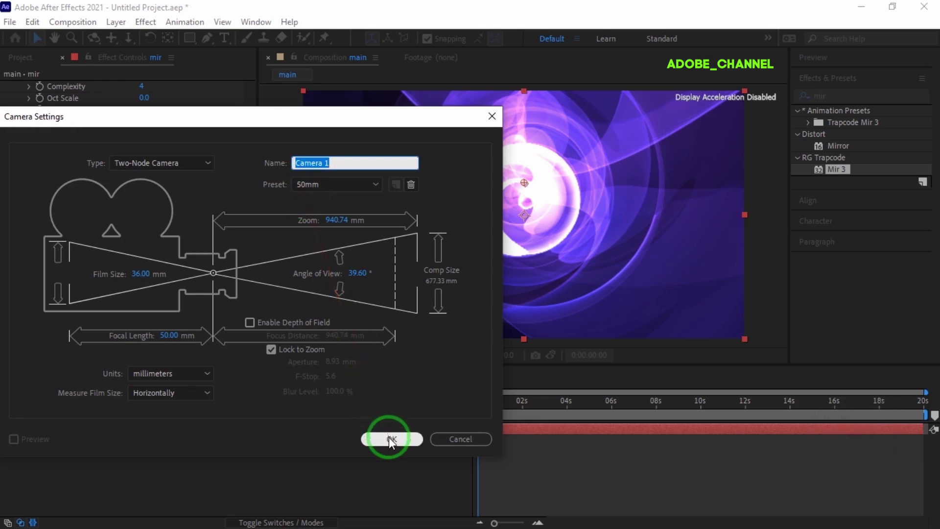
click(393, 443)
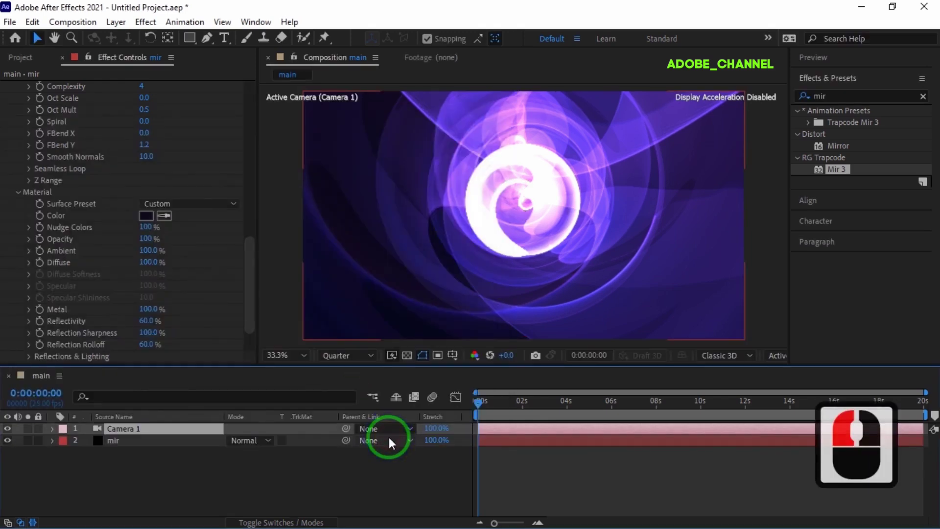
Step: Set Camera 1's Zoom to 1200 pixels so the tunnel is seen from farther away
click(58, 434)
click(66, 457)
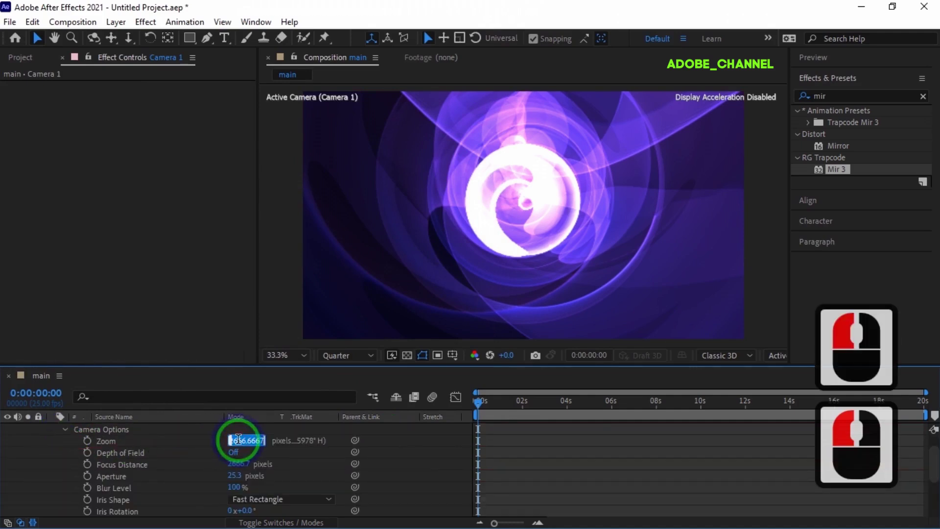
text(120)
key(Return)
middle_click(48, 440)
click(55, 435)
click(147, 448)
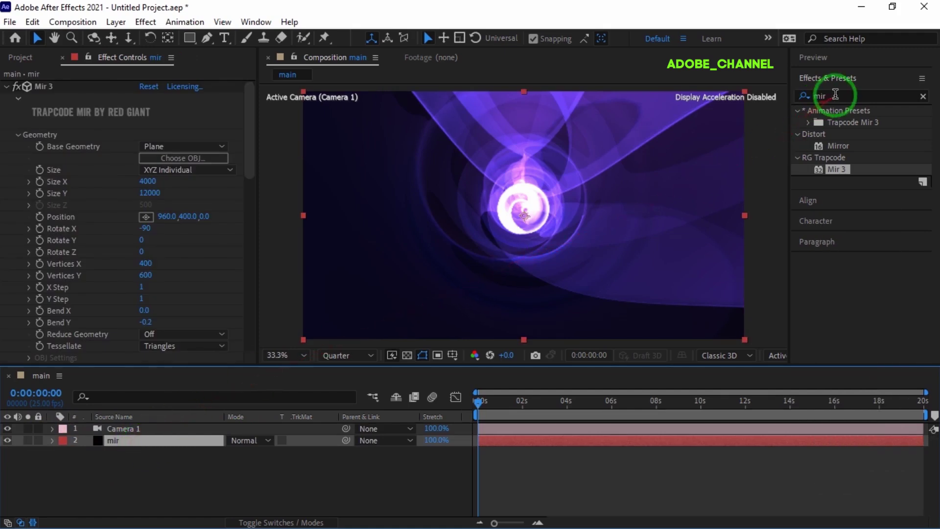
Step: Apply the Glow effect to the mir layer from the effects library
click(804, 107)
text(glow)
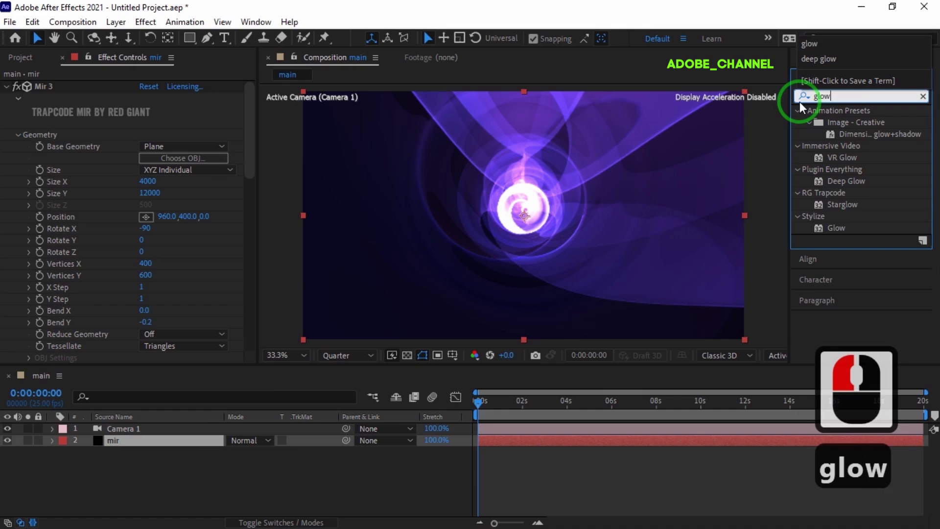
double_click(757, 64)
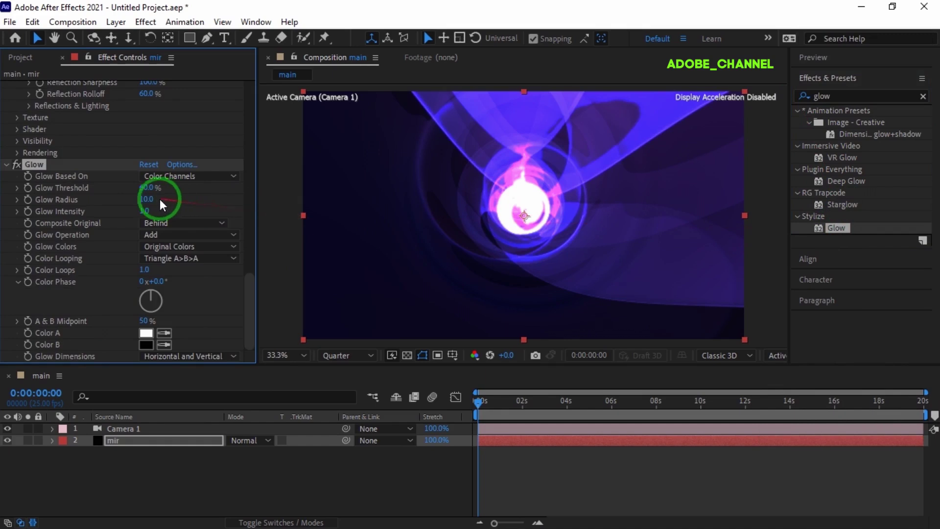
Step: Set Glow Radius 80 and Glow Intensity 1.1
click(145, 202)
text(80)
key(Return)
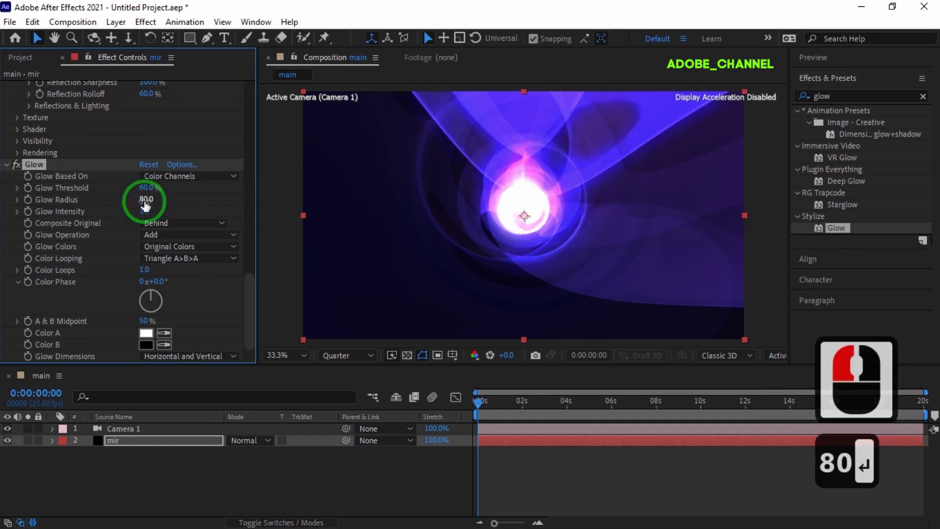
click(757, 64)
text(1.1)
key(Return)
click(867, 62)
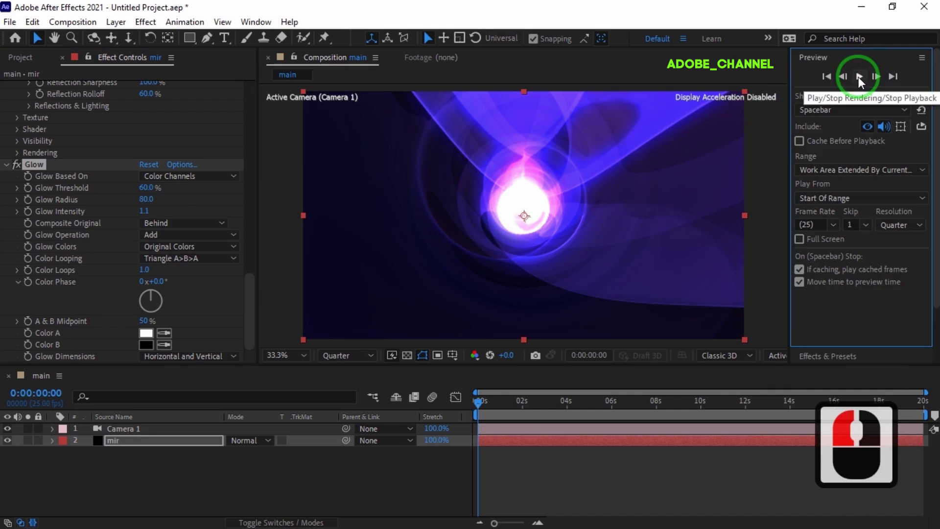
Step: Preview the finished glowing purple Mir tunnel animation playing through the camera
click(863, 83)
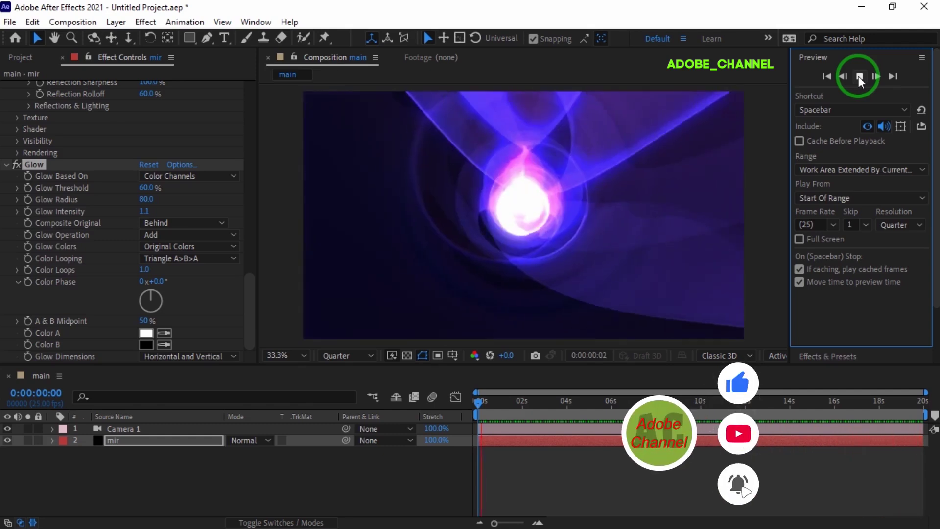
drag(860, 82, 335, 421)
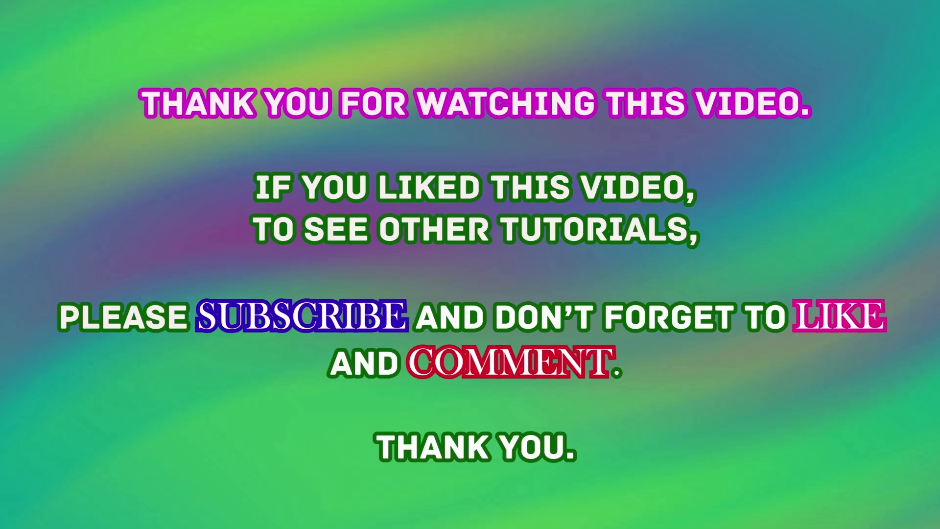